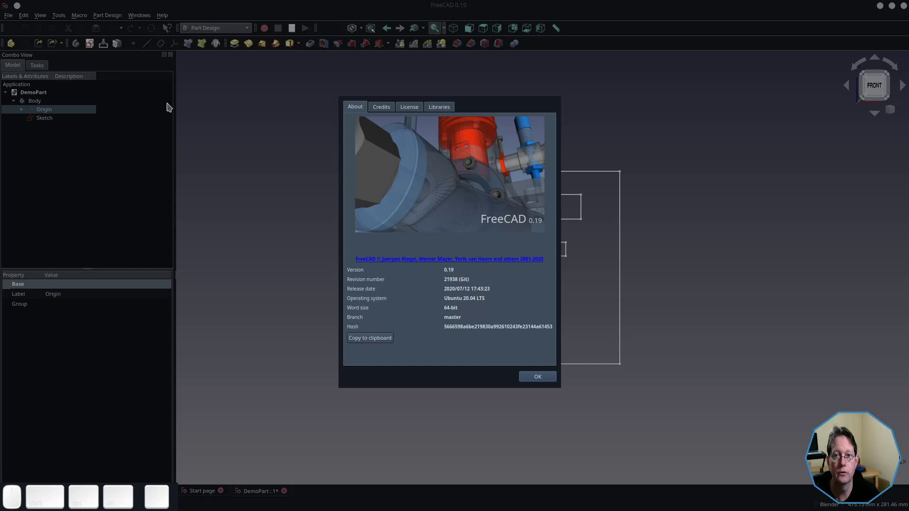
Close the About FreeCAD window to return to the E-shaped DemoPart sketch.
{"action": "left_click", "coordinate": [526, 385]}
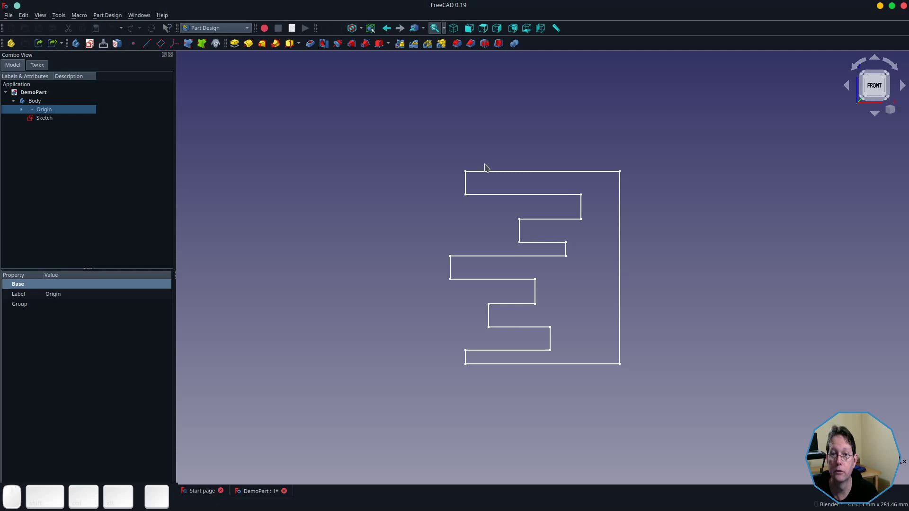
Start a Pad on the E-shaped sketch, previewing a 10 mm thick solid.
{"action": "left_click", "coordinate": [500, 31]}
{"action": "left_click", "coordinate": [52, 117]}
{"action": "key", "text": "space"}
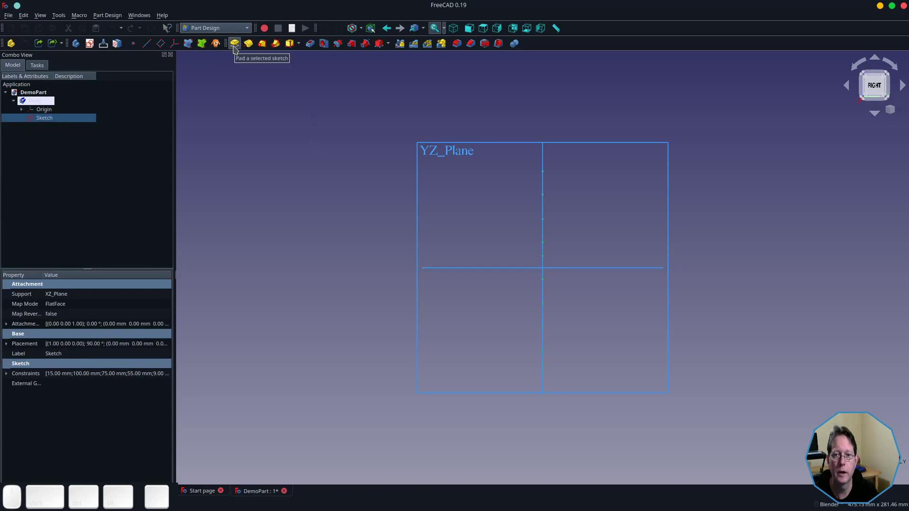
{"action": "left_click", "coordinate": [237, 51]}
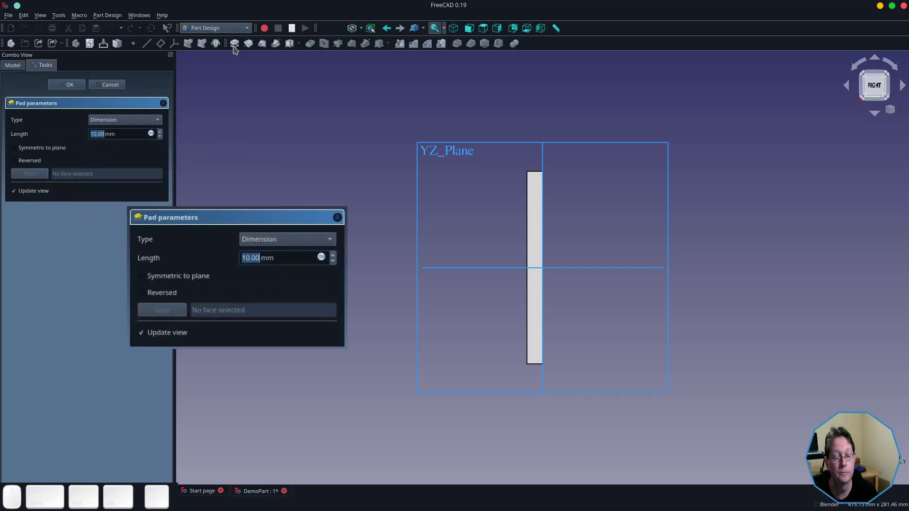
{"action": "left_click", "coordinate": [162, 125]}
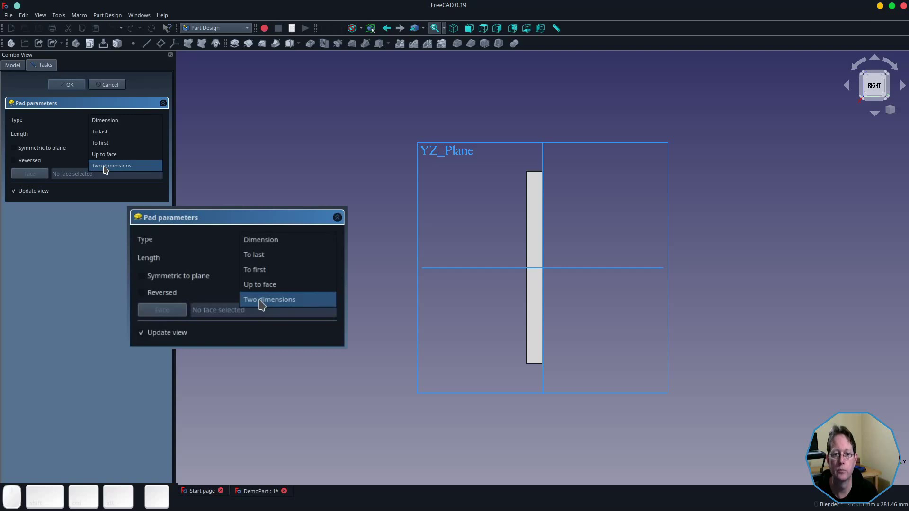
Toggle the 10 mm pad Reversed on and off, then set it Symmetric to plane.
{"action": "left_click", "coordinate": [108, 124]}
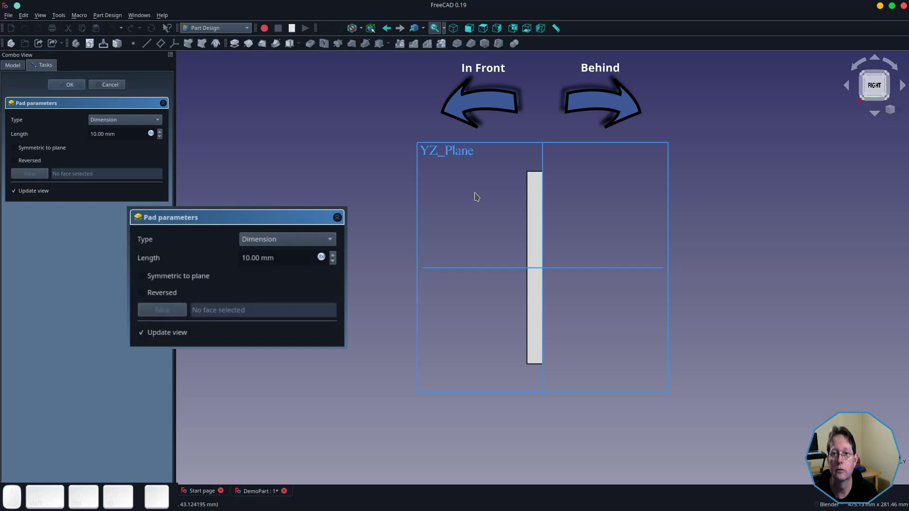
{"action": "left_click", "coordinate": [33, 166]}
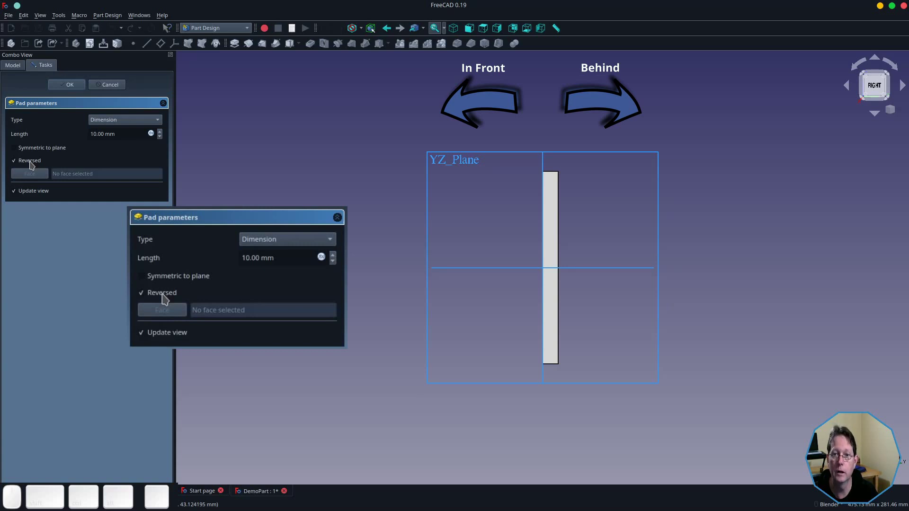
{"action": "left_click", "coordinate": [33, 166]}
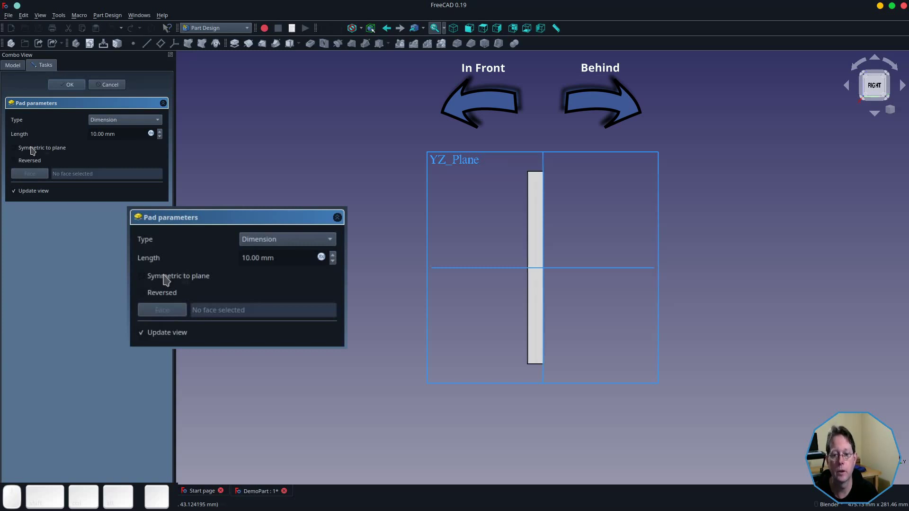
{"action": "left_click", "coordinate": [34, 152]}
{"action": "left_click", "coordinate": [49, 151]}
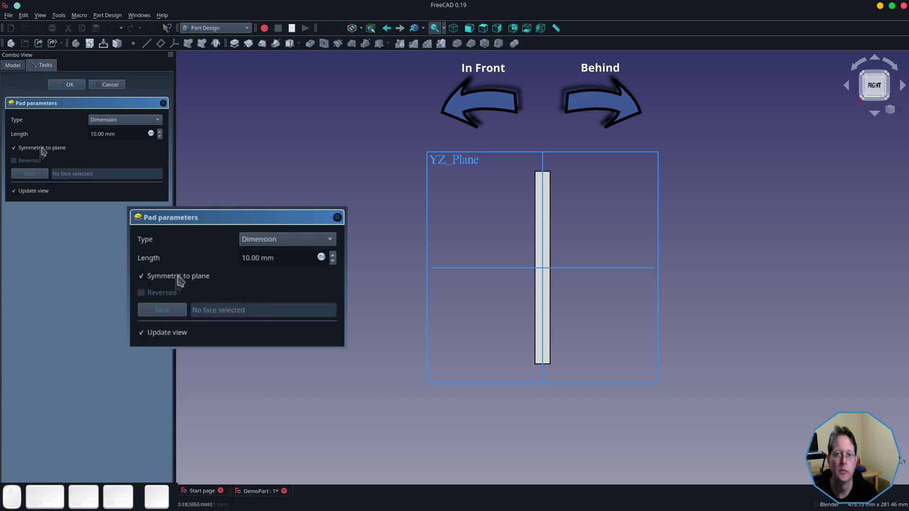
Set the pad to Two dimensions with 100 mm first length and 10 mm second length.
{"action": "left_click", "coordinate": [97, 127]}
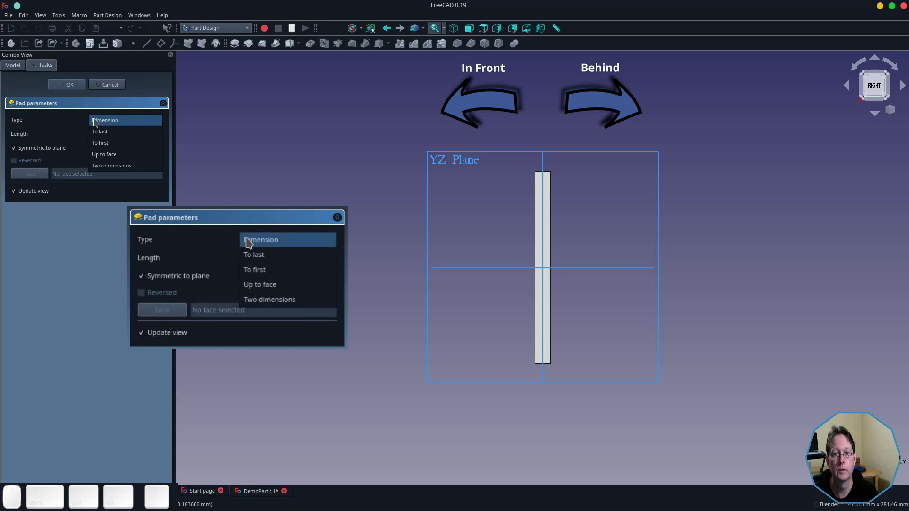
{"action": "left_click", "coordinate": [103, 168]}
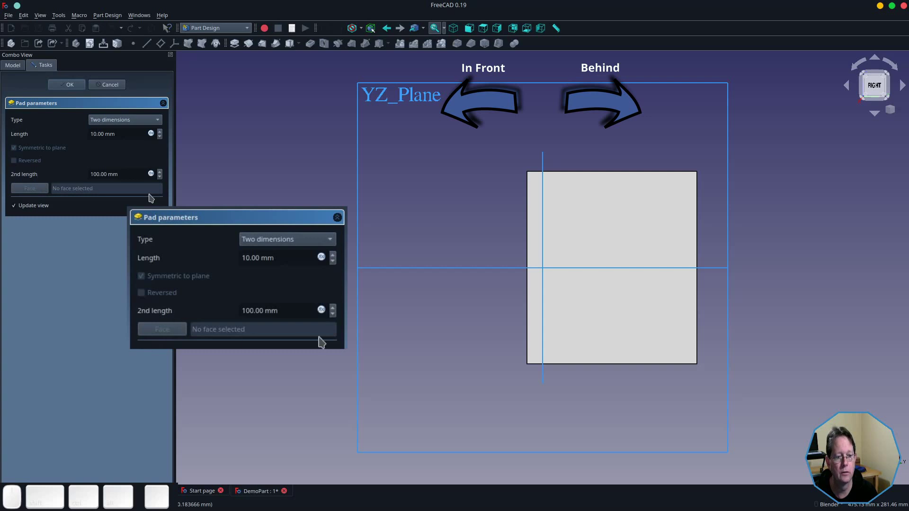
{"action": "left_click", "coordinate": [294, 307]}
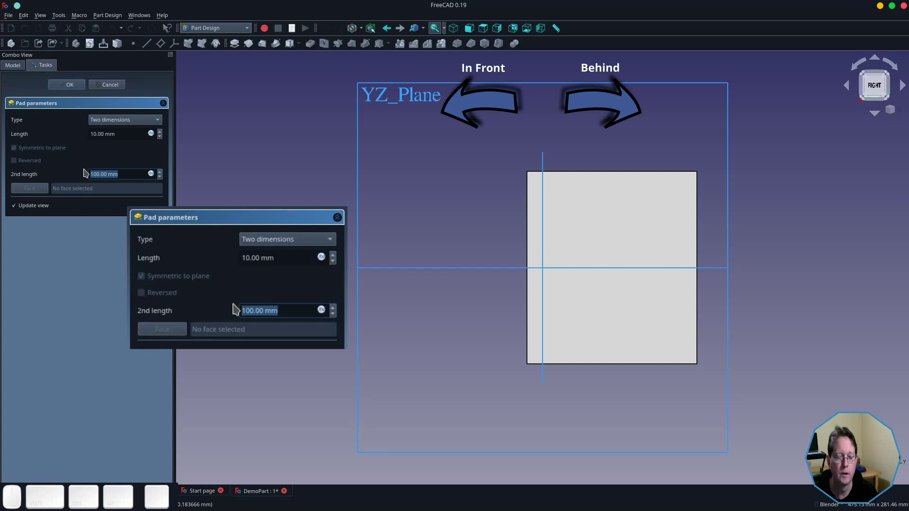
{"action": "left_click", "coordinate": [252, 255]}
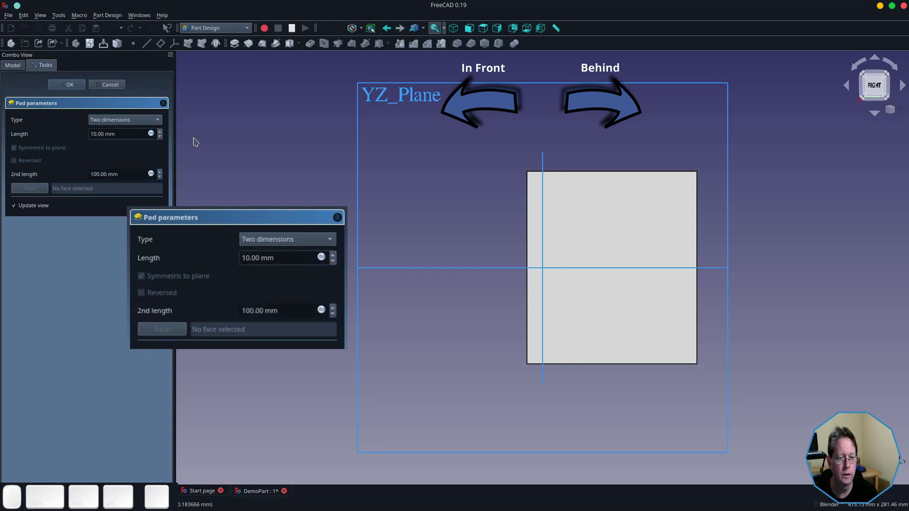
{"action": "key", "text": "BackSpace"}
{"action": "key", "text": "o"}
{"action": "key", "text": "BackSpace"}
{"action": "key", "text": "0"}
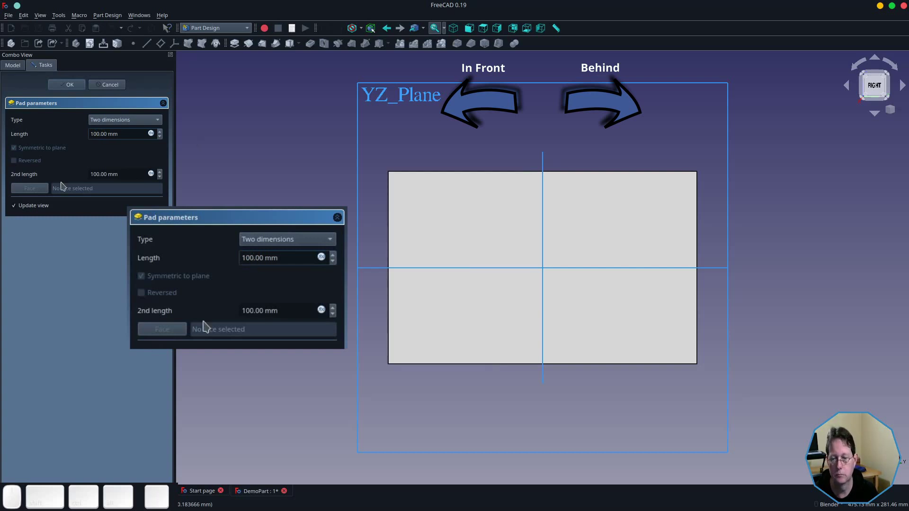
{"action": "left_click", "coordinate": [257, 310]}
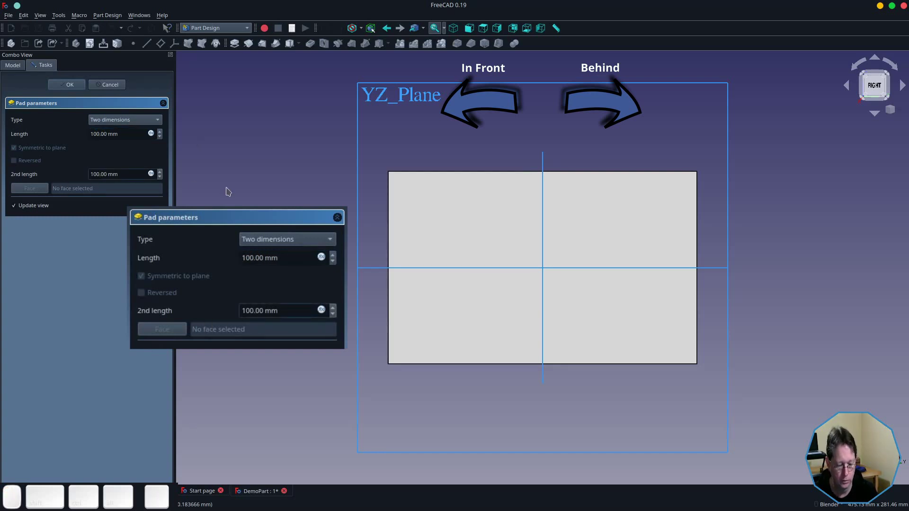
{"action": "key", "text": "BackSpace"}
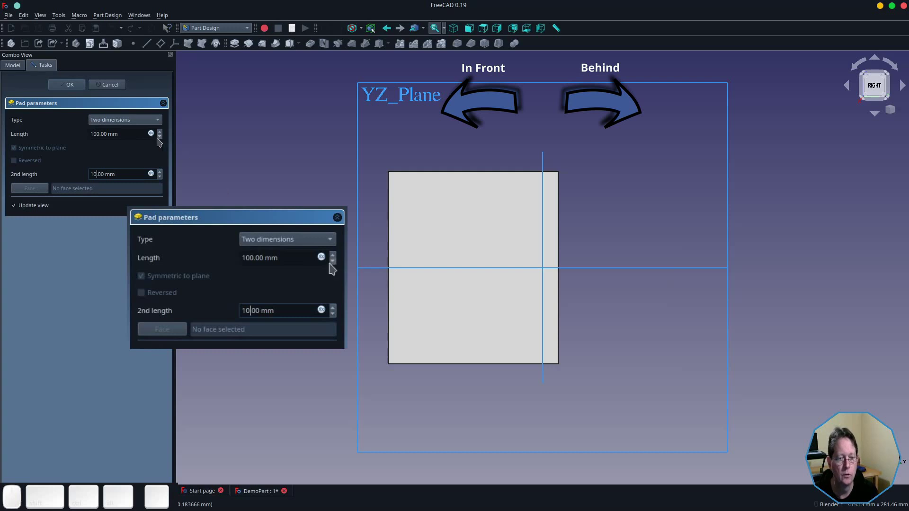
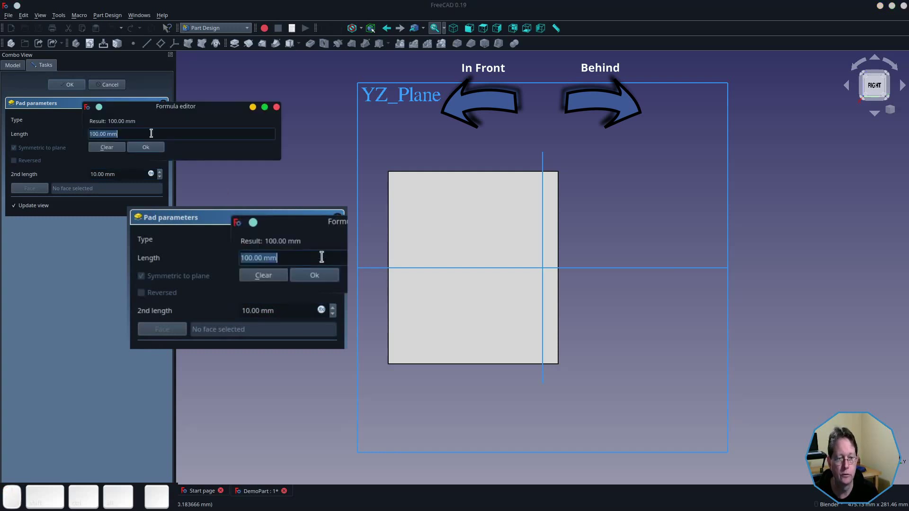
Confirm the pad as a single 50 mm Dimension, symmetric to the sketch plane.
{"action": "left_click", "coordinate": [146, 151]}
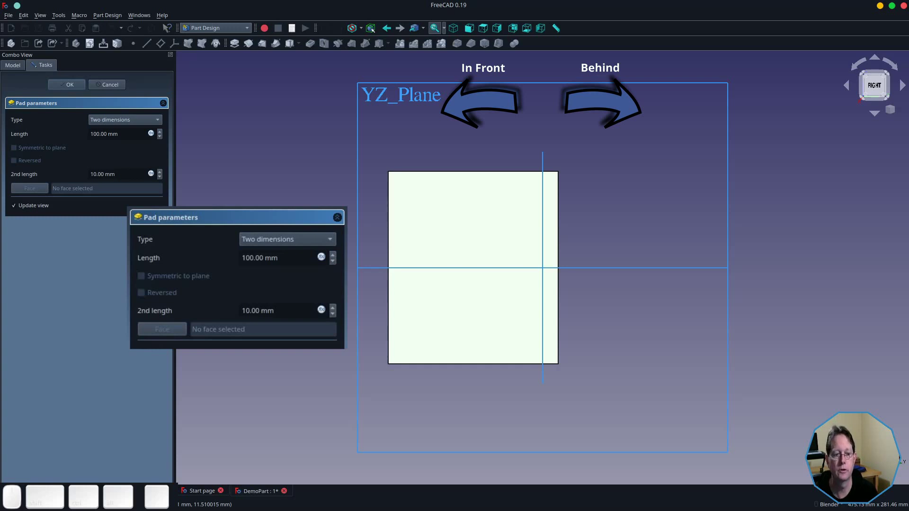
{"action": "left_click", "coordinate": [111, 127]}
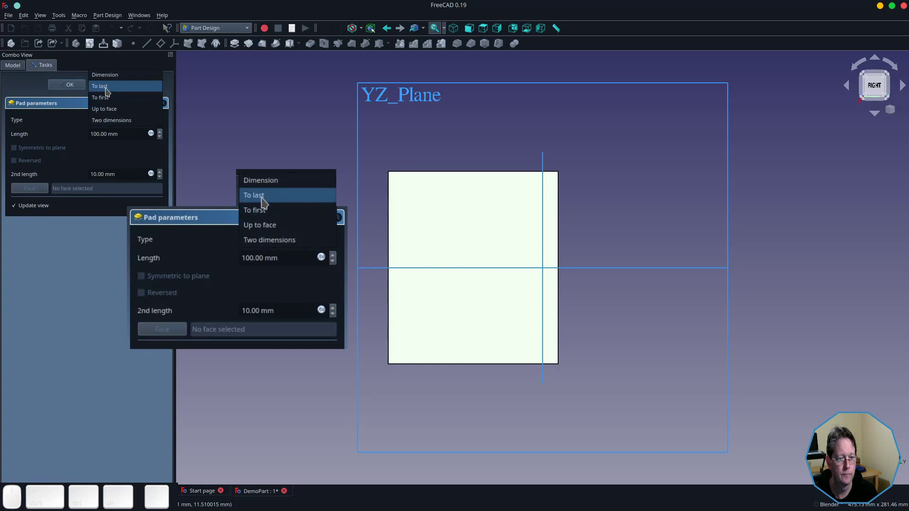
{"action": "left_click", "coordinate": [109, 83]}
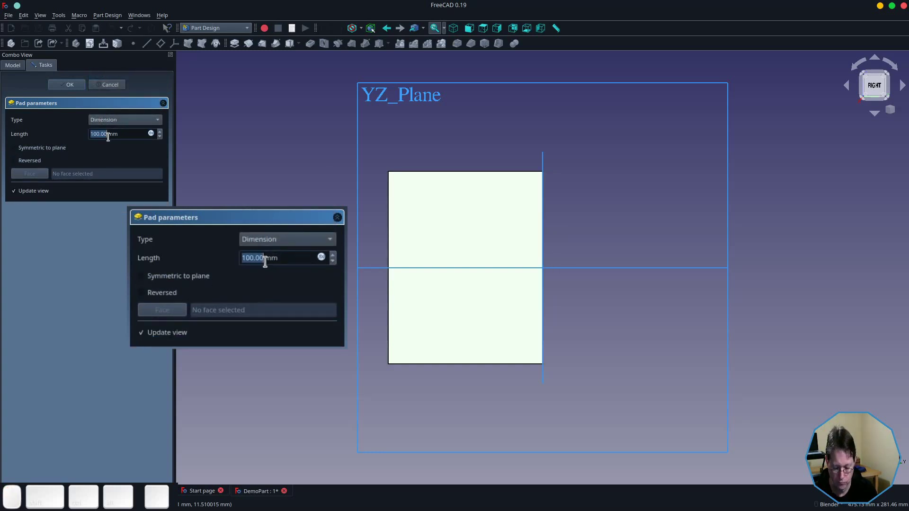
{"action": "left_click", "coordinate": [282, 255]}
{"action": "key", "text": "KP_5"}
{"action": "key", "text": "KP_0"}
{"action": "left_click", "coordinate": [48, 154]}
{"action": "left_click", "coordinate": [70, 89]}
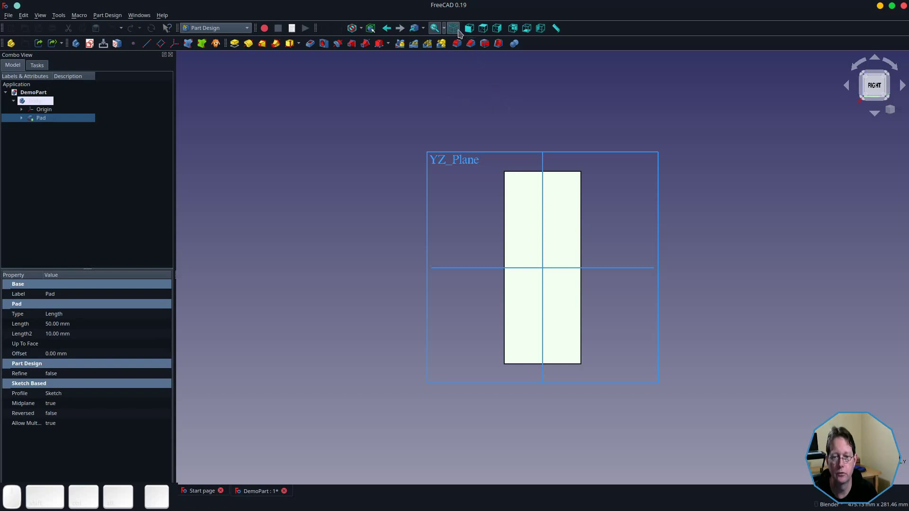
View the padded E solid isometrically and select the top face of its lowest arm.
{"action": "left_click", "coordinate": [460, 34]}
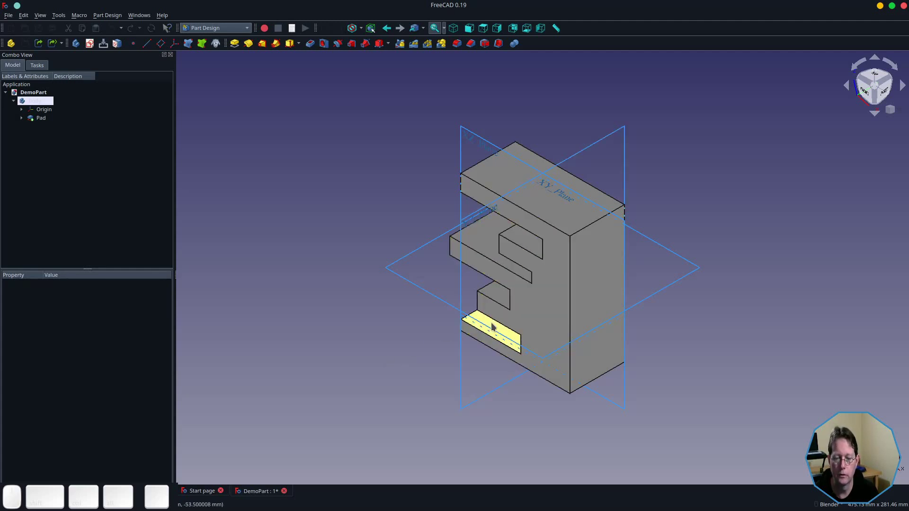
{"action": "left_click", "coordinate": [494, 325]}
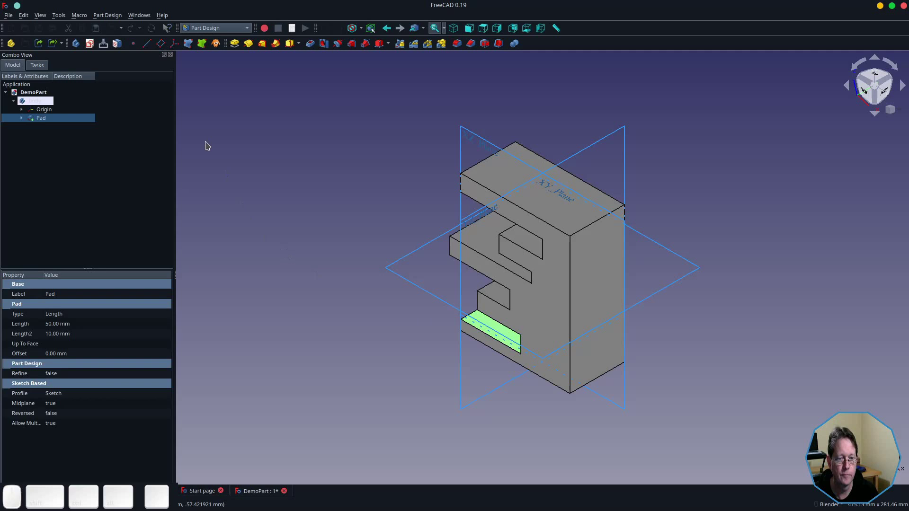
Create a sketch on that face with a circle constrained to 10 mm diameter.
{"action": "left_click", "coordinate": [93, 50]}
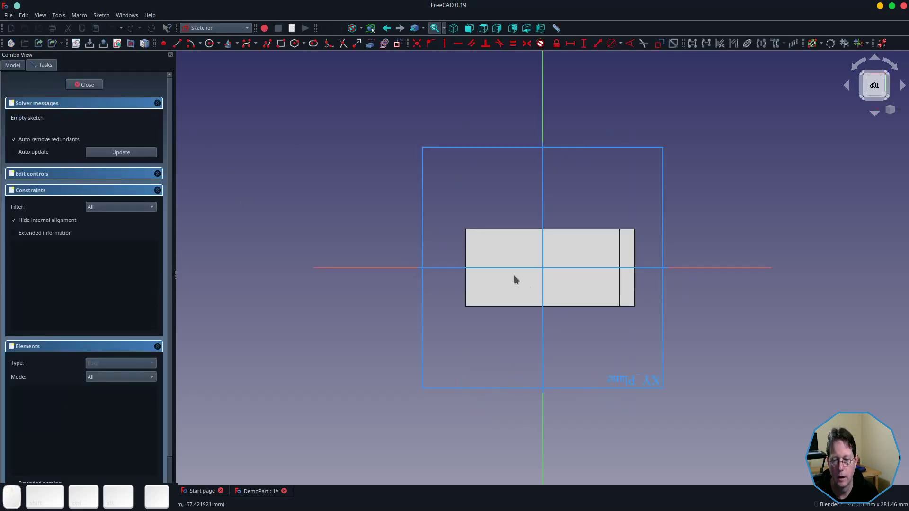
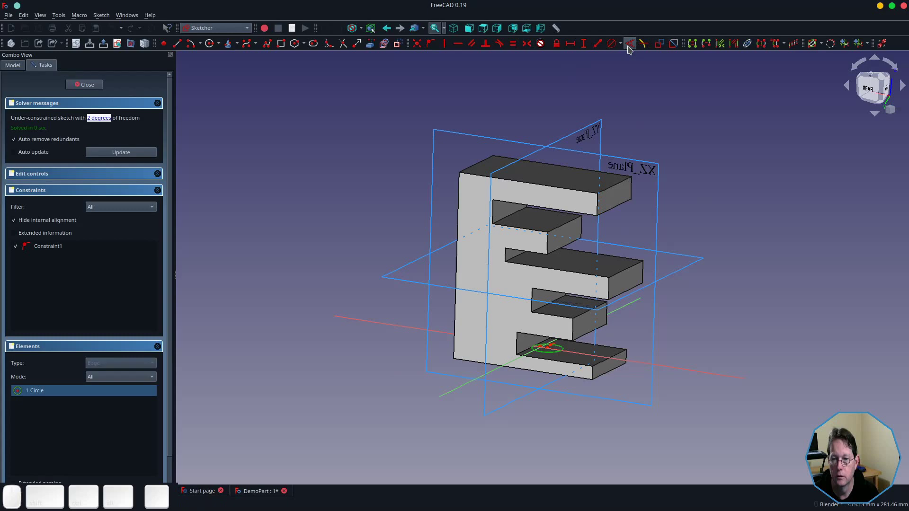
{"action": "left_click", "coordinate": [625, 52]}
{"action": "left_click", "coordinate": [631, 77]}
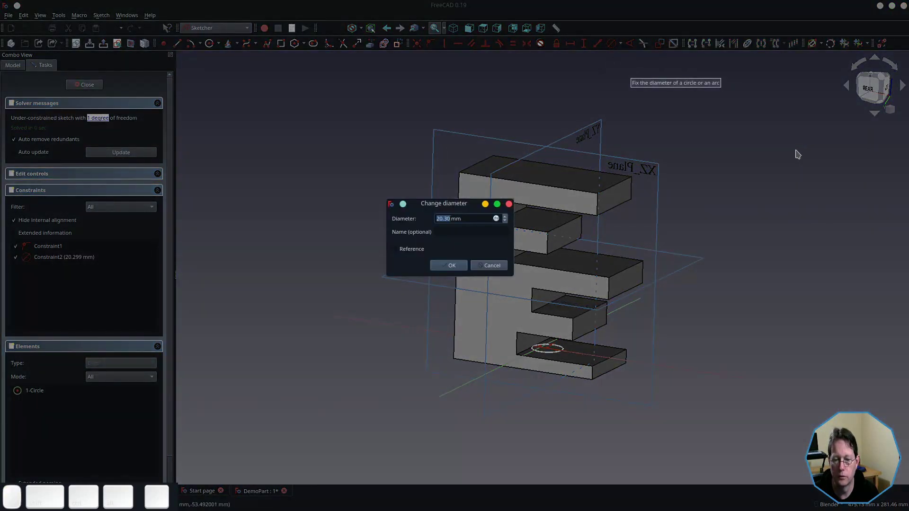
{"action": "key", "text": "KP_1"}
{"action": "key", "text": "KP_0"}
{"action": "key", "text": "KP_Enter"}
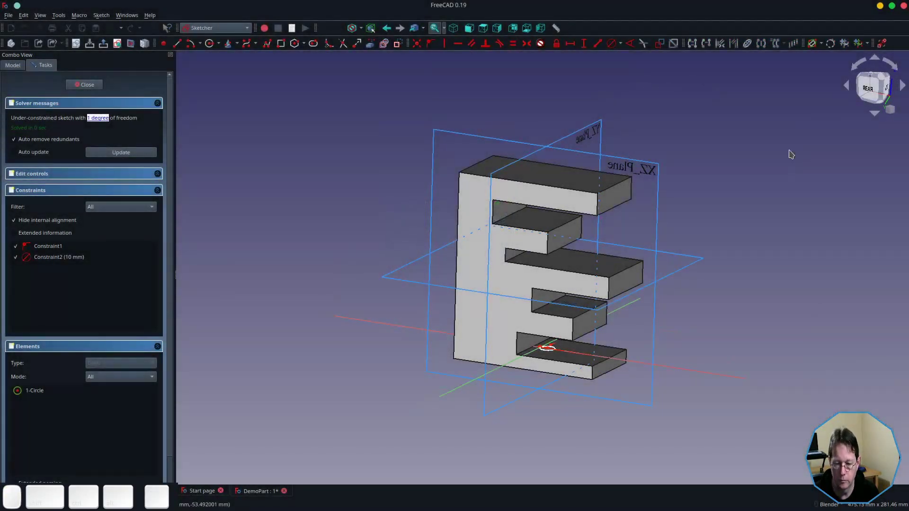
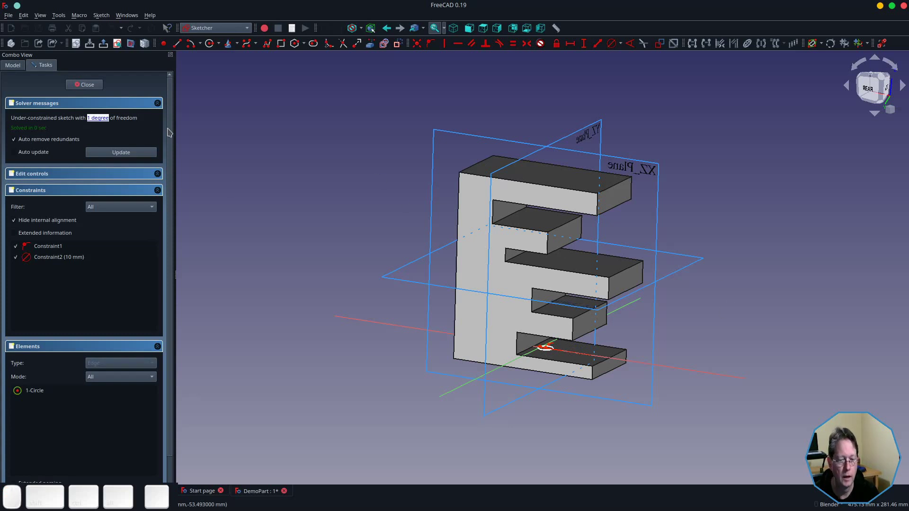
Close the circle sketch so Sketch001 sits on the E solid's lower arm.
{"action": "left_click", "coordinate": [89, 90]}
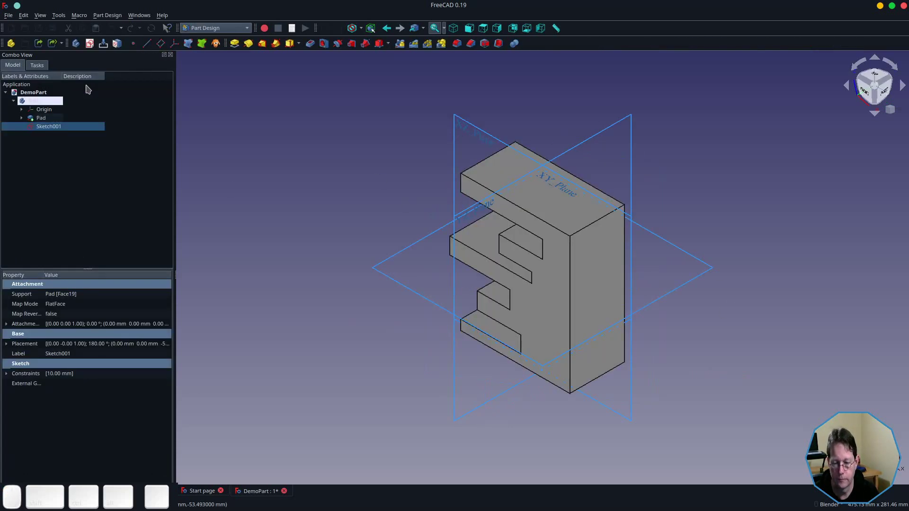
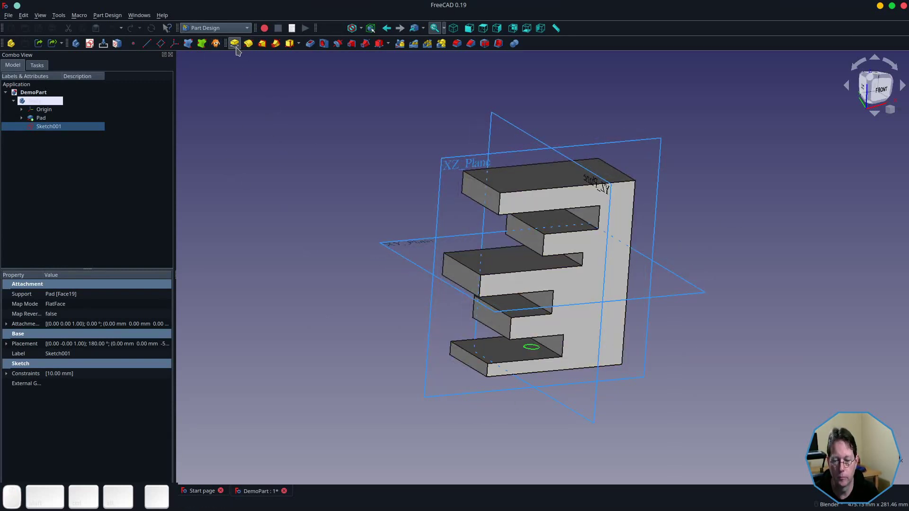
Pad the circle sketch with type To first and return the view to shaded mode.
{"action": "left_click", "coordinate": [240, 52]}
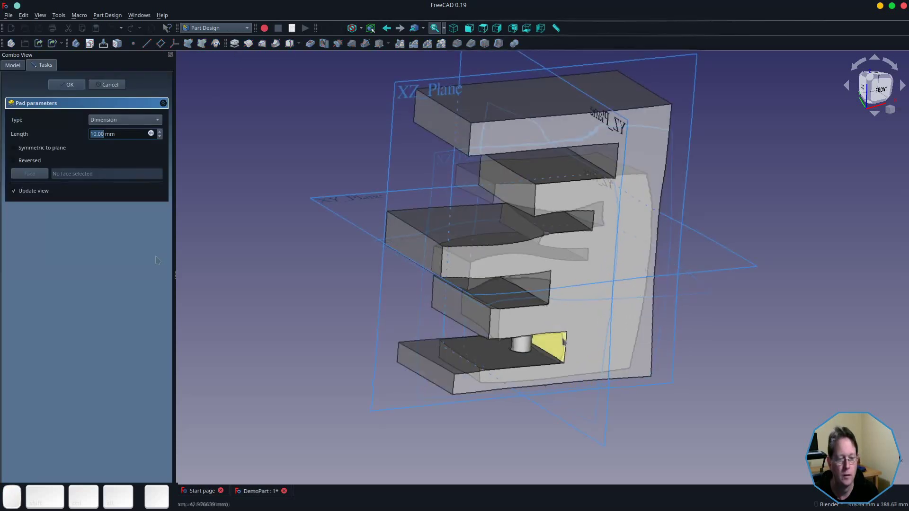
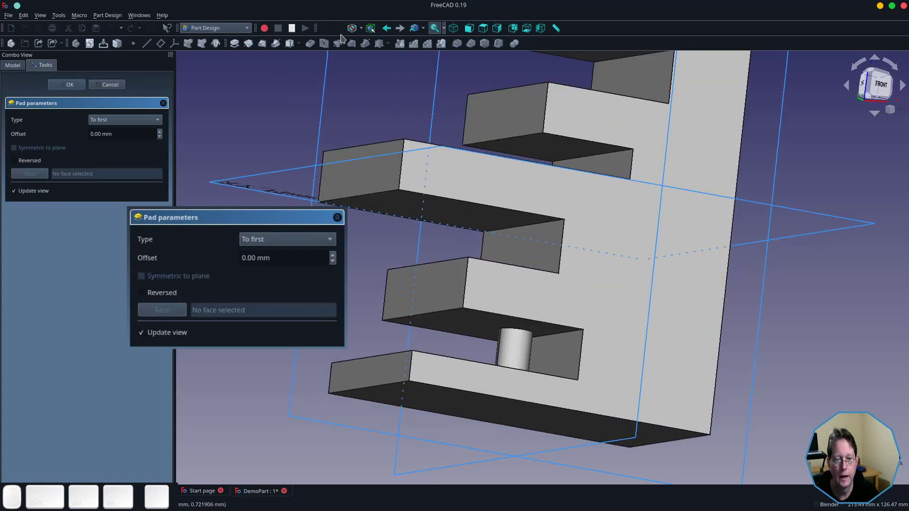
{"action": "left_click", "coordinate": [365, 37]}
{"action": "left_click", "coordinate": [375, 66]}
{"action": "left_click", "coordinate": [546, 300]}
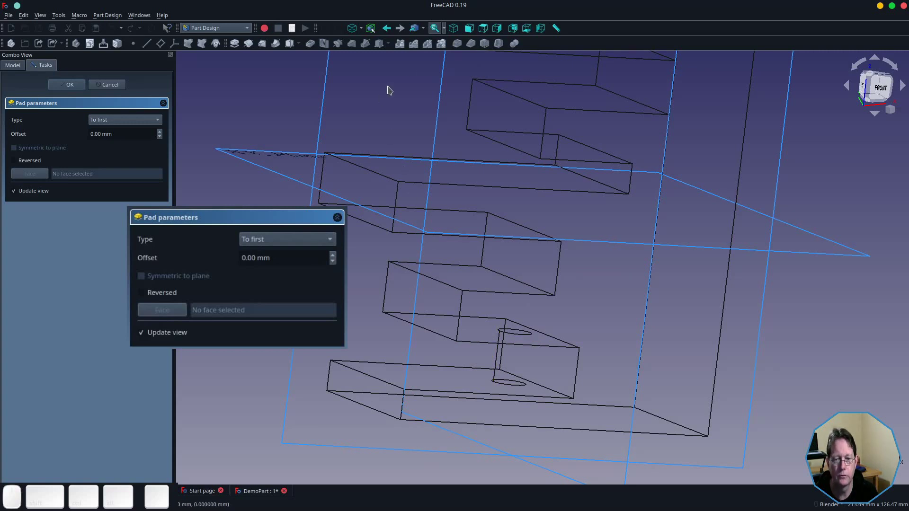
{"action": "left_click", "coordinate": [363, 35]}
{"action": "left_click", "coordinate": [372, 47]}
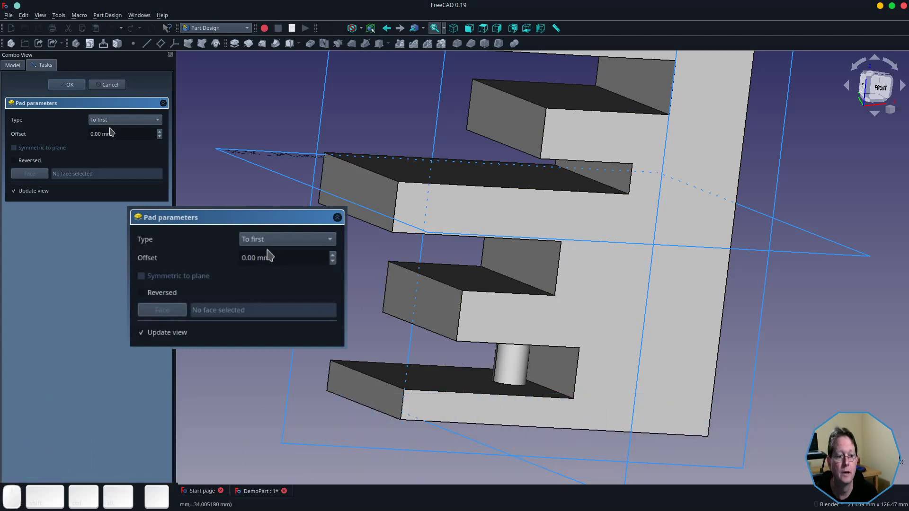
Change the pin pad to To last so it runs through every arm.
{"action": "left_click", "coordinate": [117, 126]}
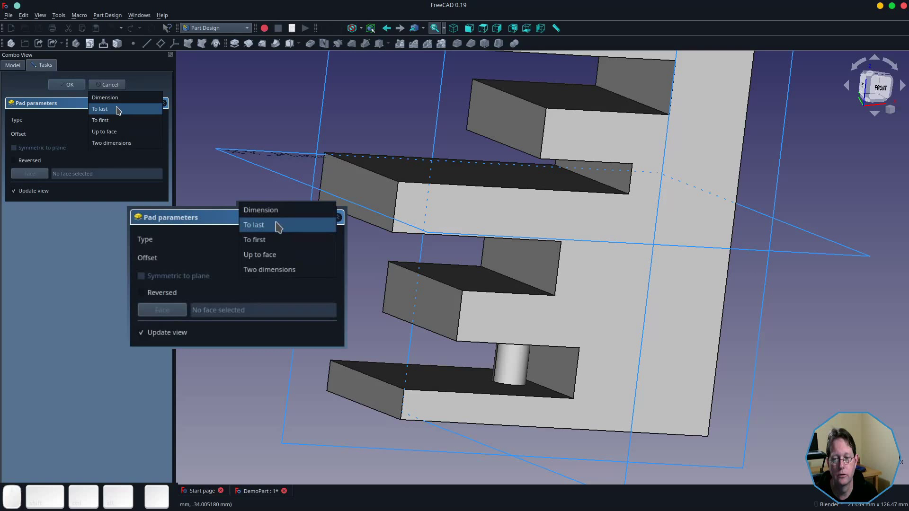
{"action": "left_click", "coordinate": [120, 111]}
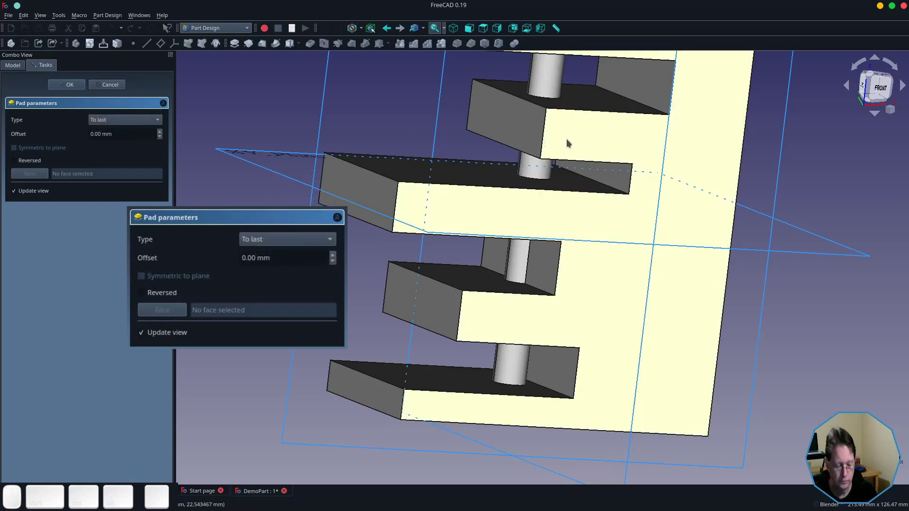
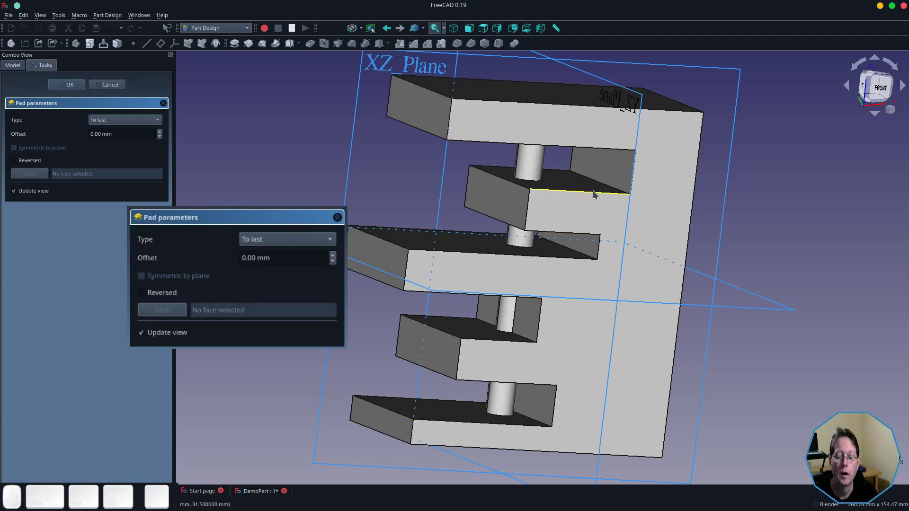
{"action": "left_click_drag", "start_coordinate": [563, 158], "coordinate": [597, 134]}
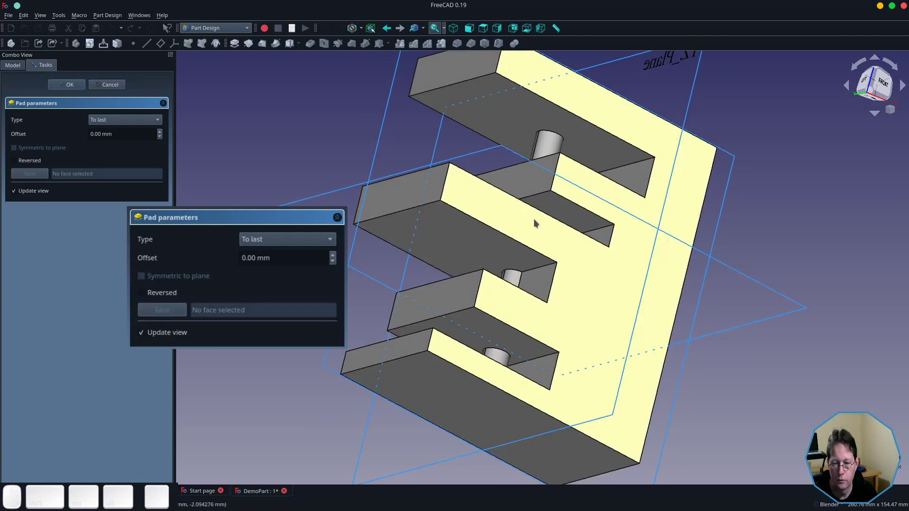
{"action": "left_click_drag", "start_coordinate": [537, 219], "coordinate": [542, 233]}
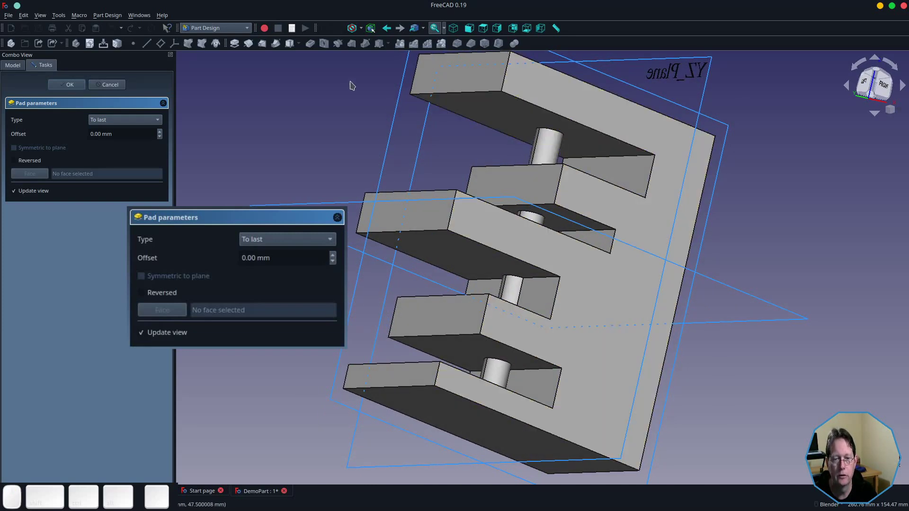
Inspect the pin in wireframe, then restore the shaded display.
{"action": "left_click", "coordinate": [366, 36]}
{"action": "left_click", "coordinate": [361, 63]}
{"action": "left_click_drag", "start_coordinate": [558, 113], "coordinate": [551, 146]}
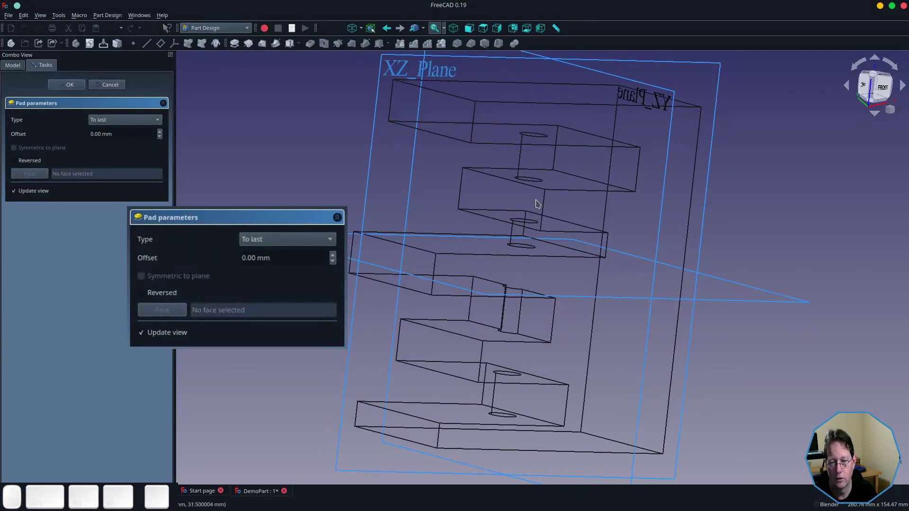
{"action": "left_click", "coordinate": [365, 33]}
{"action": "left_click", "coordinate": [368, 48]}
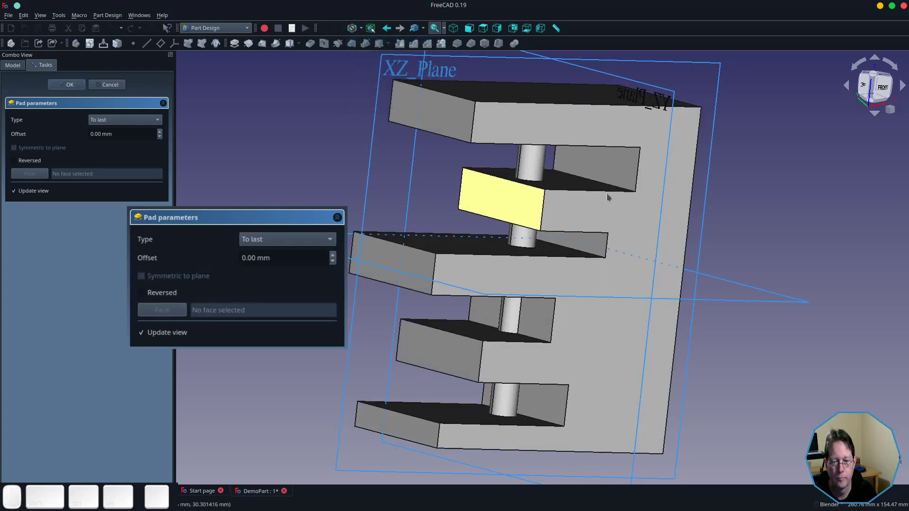
{"action": "left_click", "coordinate": [648, 186]}
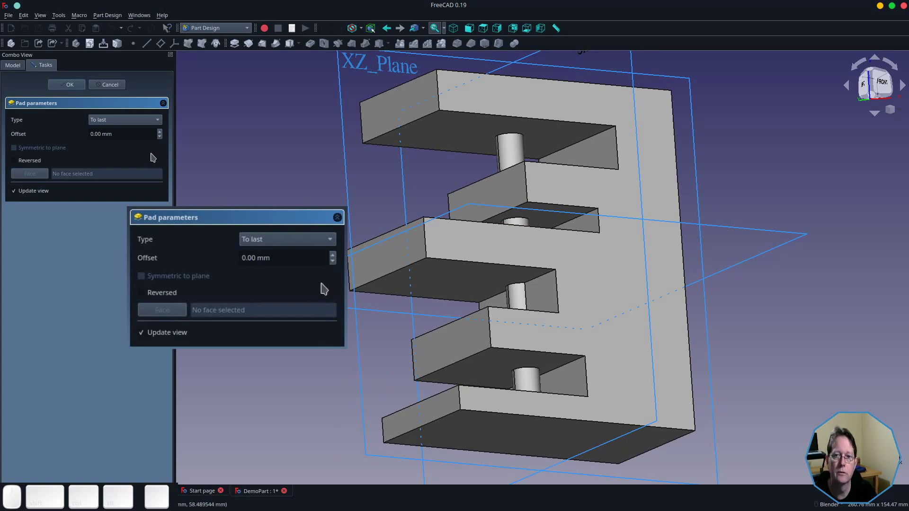
Try the 'Up to face' pad type on the pin circle, pick an arm face, then clear it again.
{"action": "left_click", "coordinate": [105, 124]}
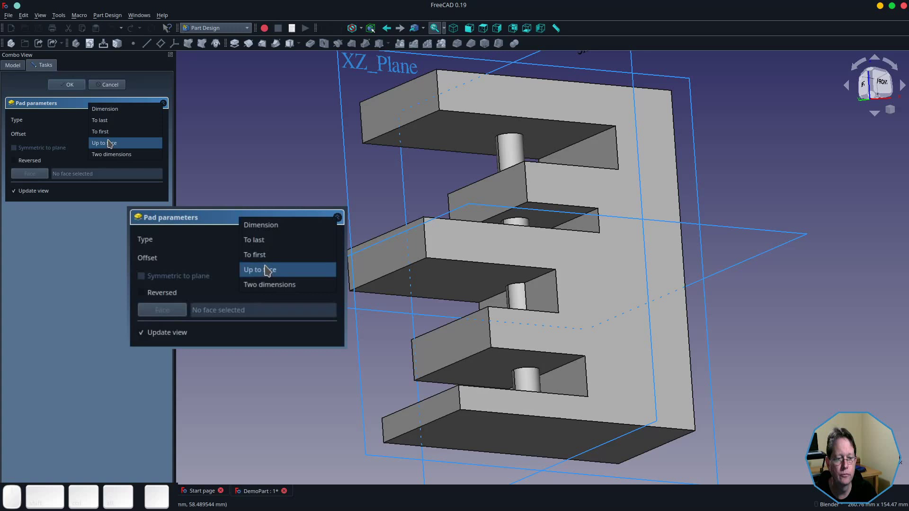
{"action": "left_click", "coordinate": [112, 146]}
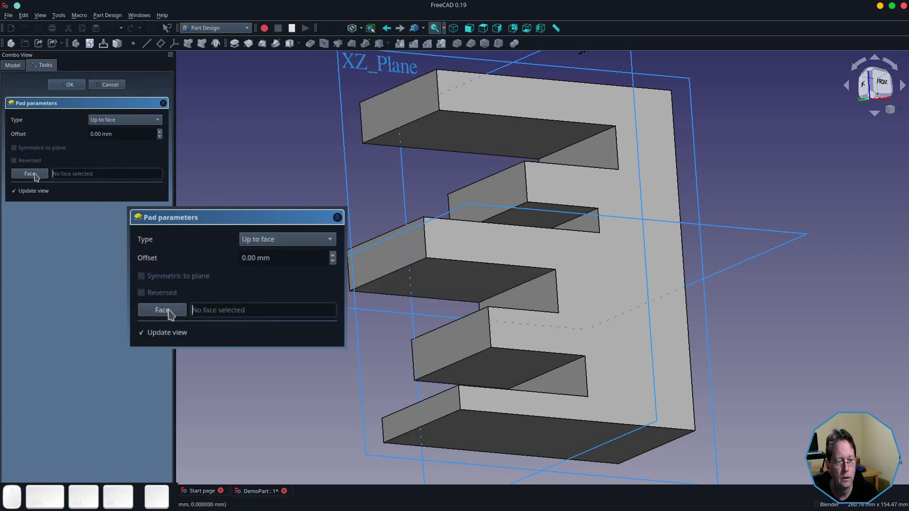
{"action": "left_click", "coordinate": [38, 180]}
{"action": "left_click", "coordinate": [458, 280]}
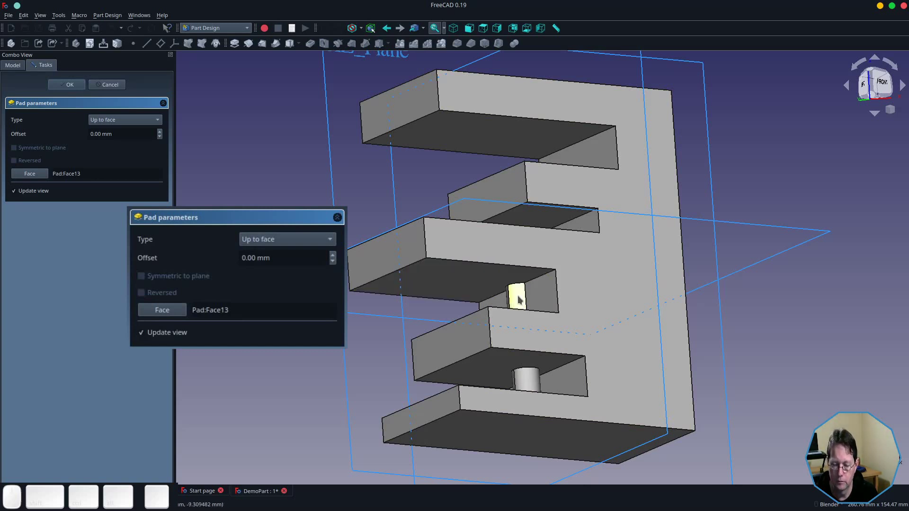
{"action": "left_click", "coordinate": [35, 181]}
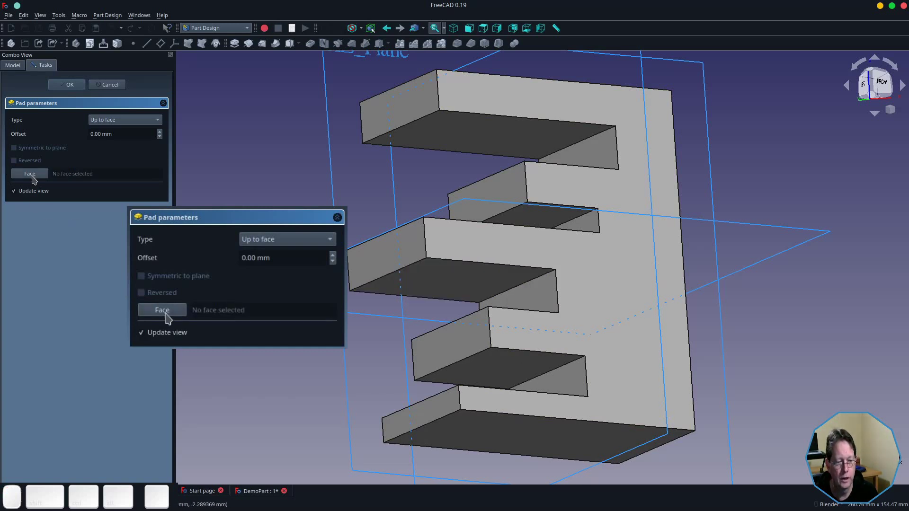
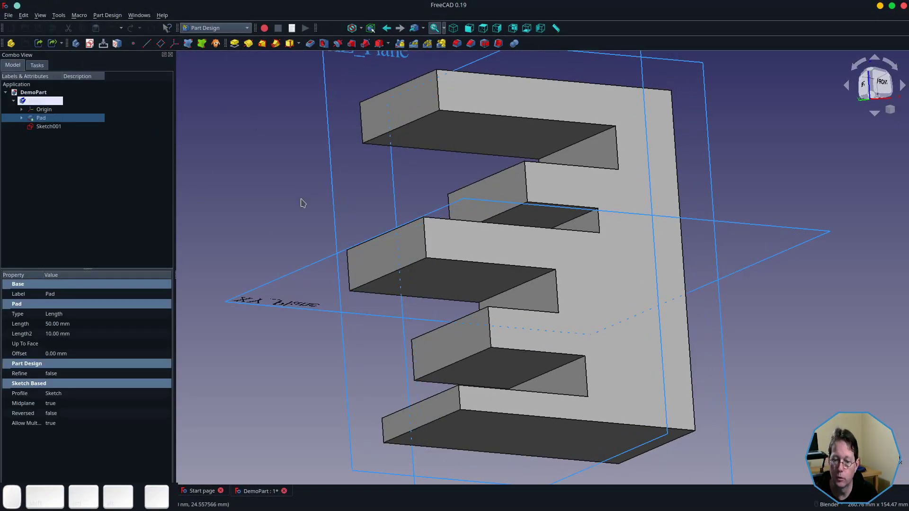
Switch to the Unnamed document and inspect the finished three-hole plate.
{"action": "left_click", "coordinate": [556, 185]}
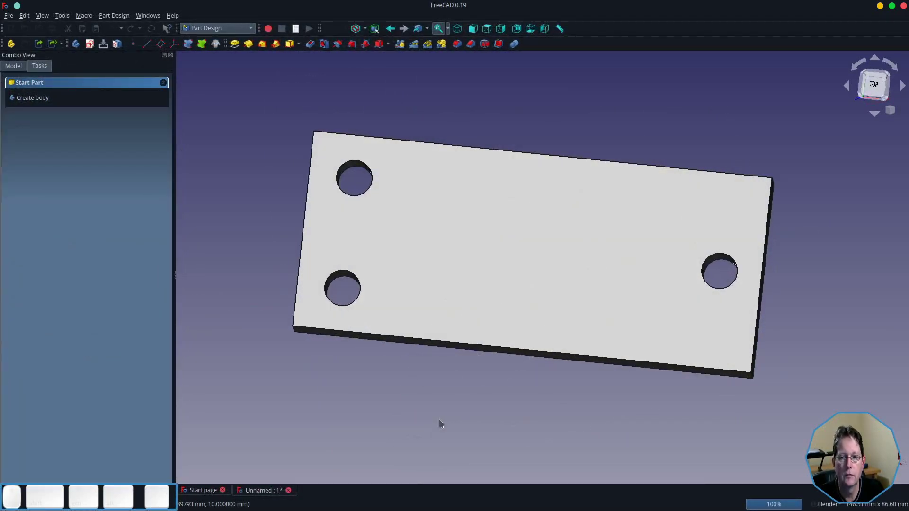
{"action": "scroll", "scroll_direction": "down", "scroll_amount": 3}
{"action": "scroll", "scroll_direction": "down", "scroll_amount": 3}
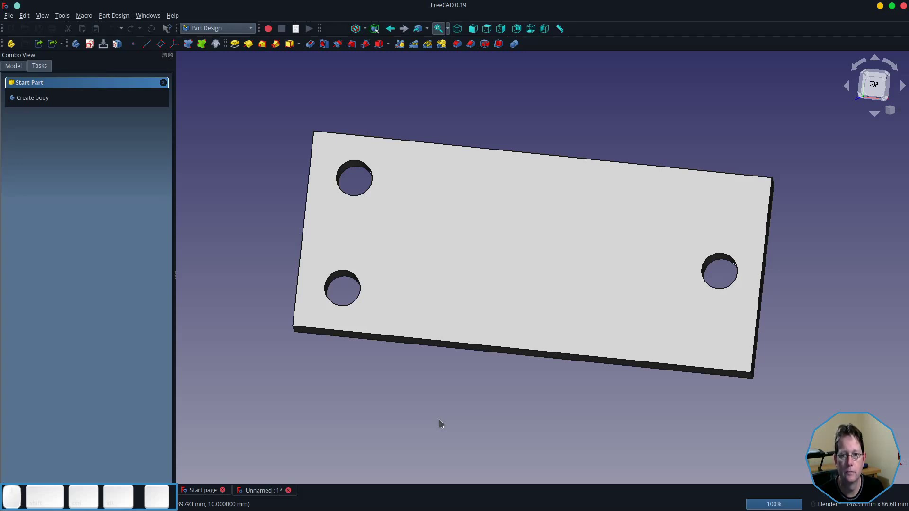
{"action": "scroll", "scroll_direction": "down", "scroll_amount": 3}
Delete the Part holding the plate and choose XY_Plane001 for a new sketch.
{"action": "left_click", "coordinate": [18, 69]}
{"action": "left_click", "coordinate": [28, 108]}
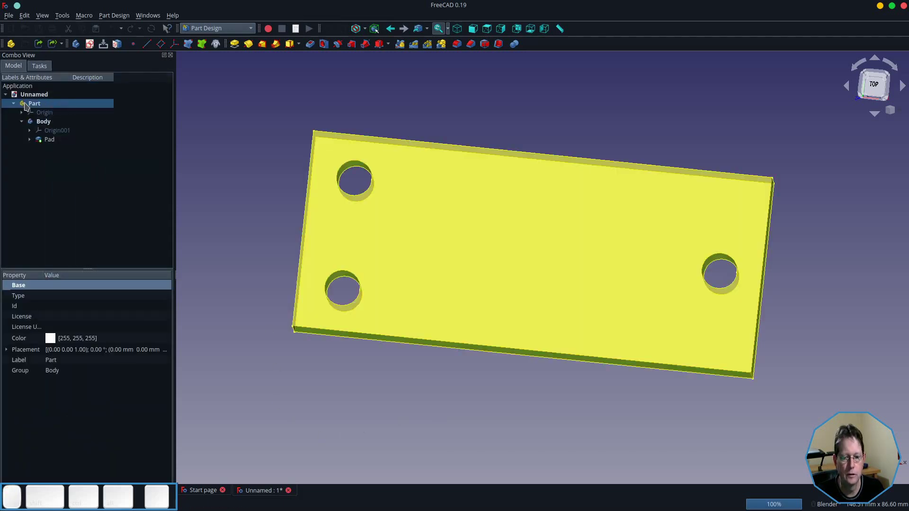
{"action": "key", "text": "Delete"}
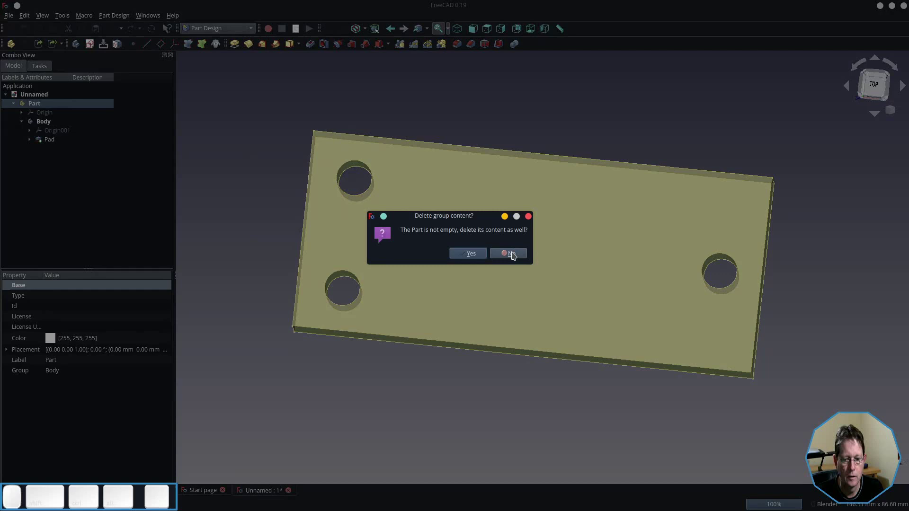
{"action": "left_click", "coordinate": [479, 259]}
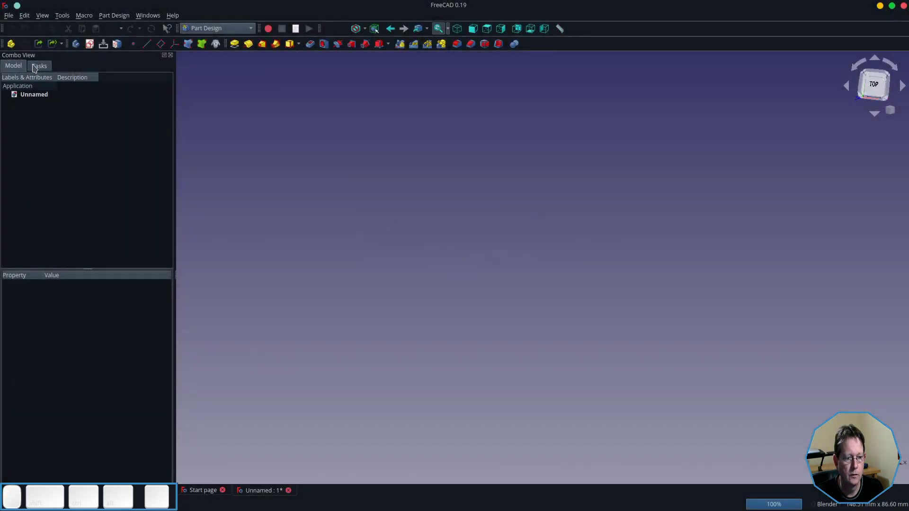
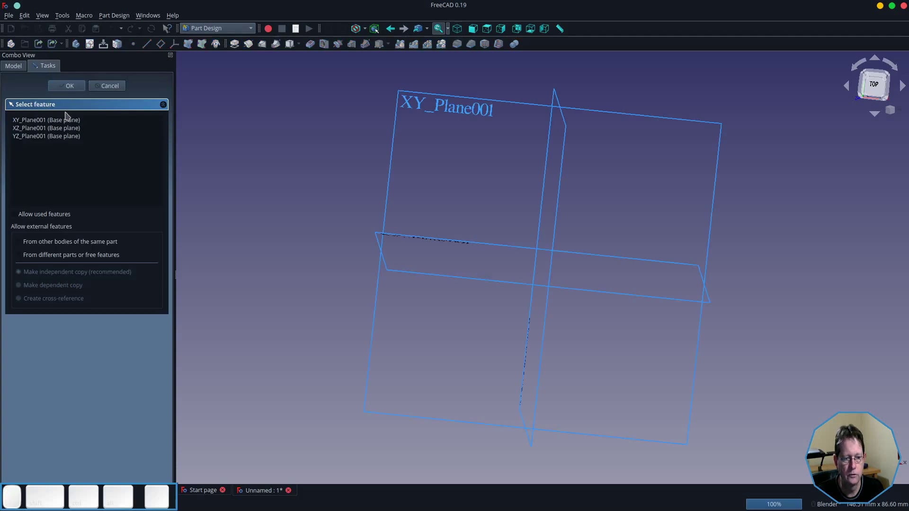
{"action": "left_click", "coordinate": [64, 124]}
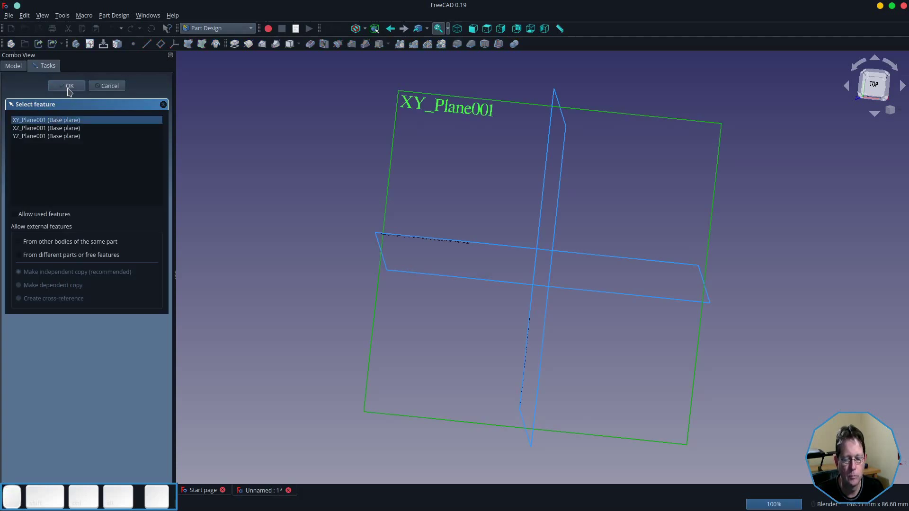
Sketch a rectangle made symmetric about the origin and move on to the hole circles.
{"action": "left_click", "coordinate": [71, 93]}
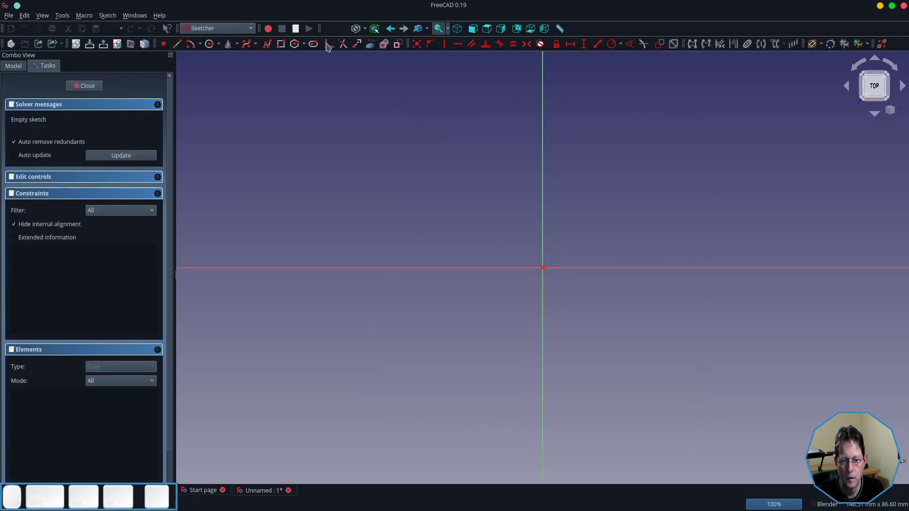
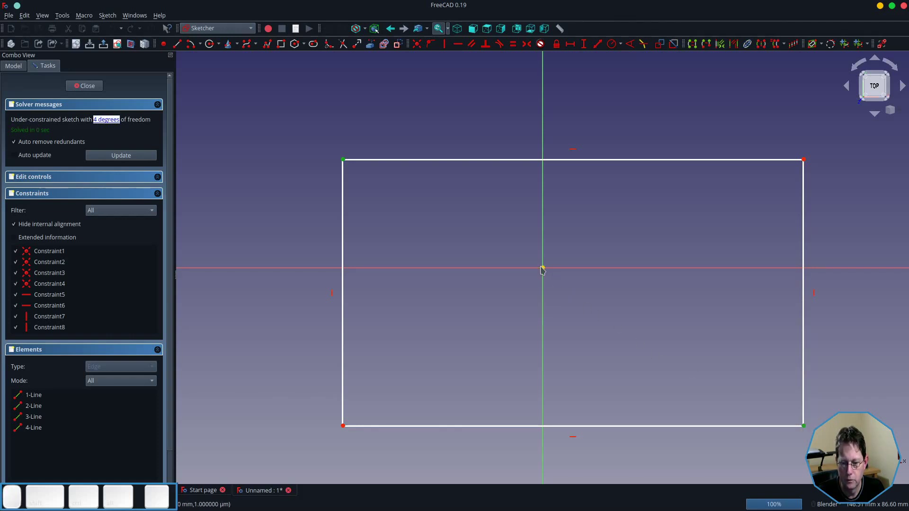
{"action": "left_click", "coordinate": [544, 270]}
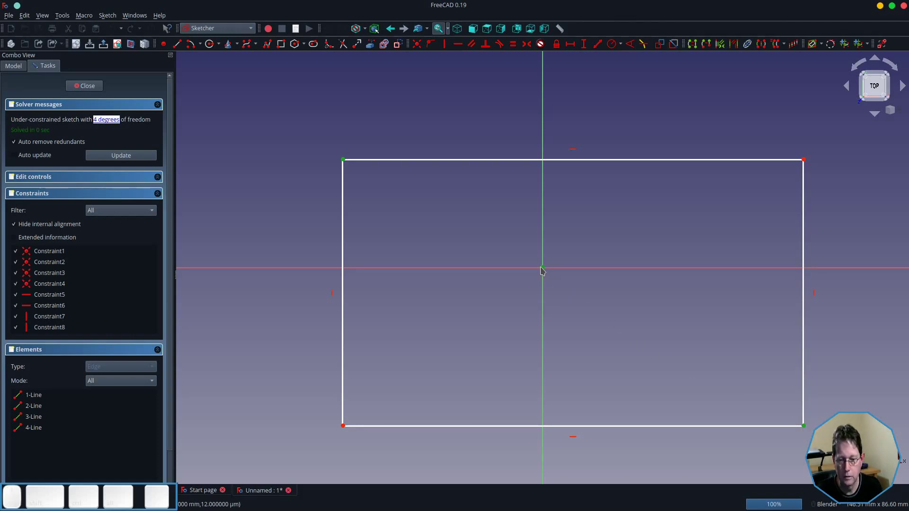
{"action": "key", "text": "s"}
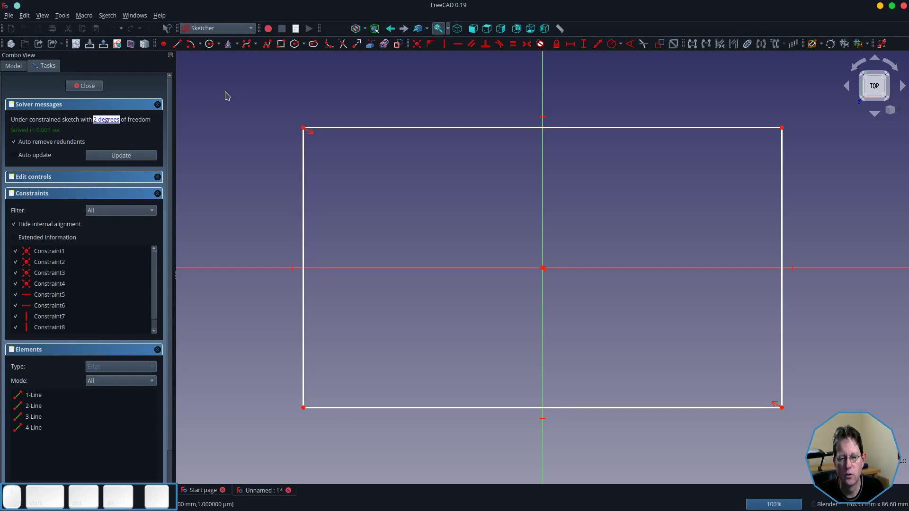
{"action": "left_click", "coordinate": [213, 49]}
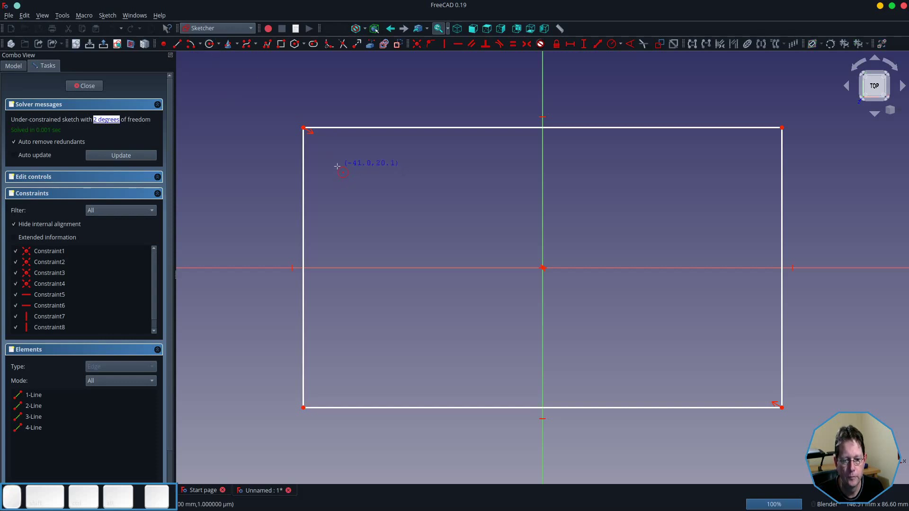
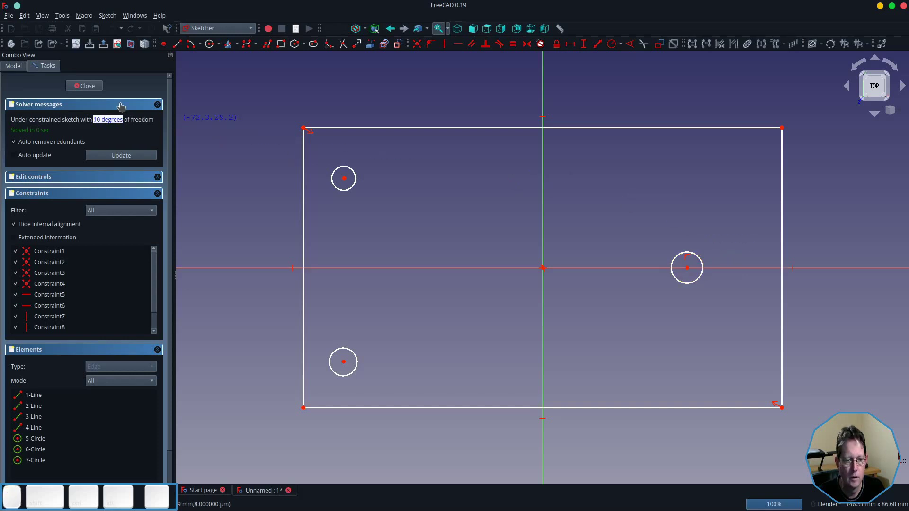
Pad the rectangle-and-circles sketch 10 mm into a plate with three through holes.
{"action": "left_click", "coordinate": [101, 92]}
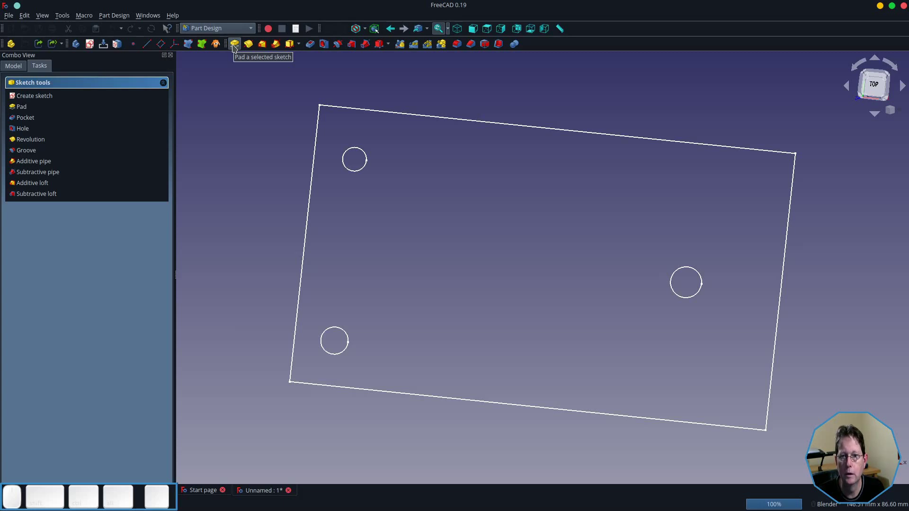
{"action": "left_click", "coordinate": [236, 50]}
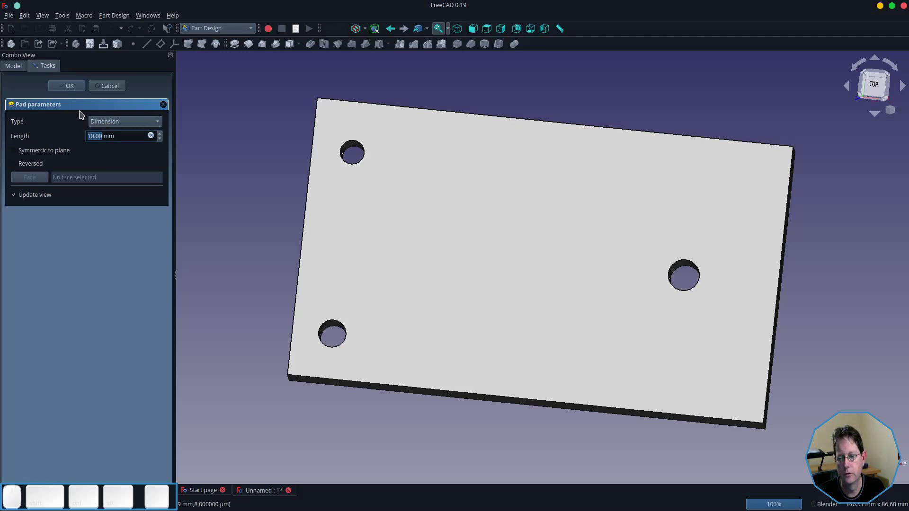
{"action": "left_click", "coordinate": [71, 91]}
{"action": "left_click_drag", "start_coordinate": [426, 282], "coordinate": [416, 288]}
{"action": "left_click", "coordinate": [428, 287]}
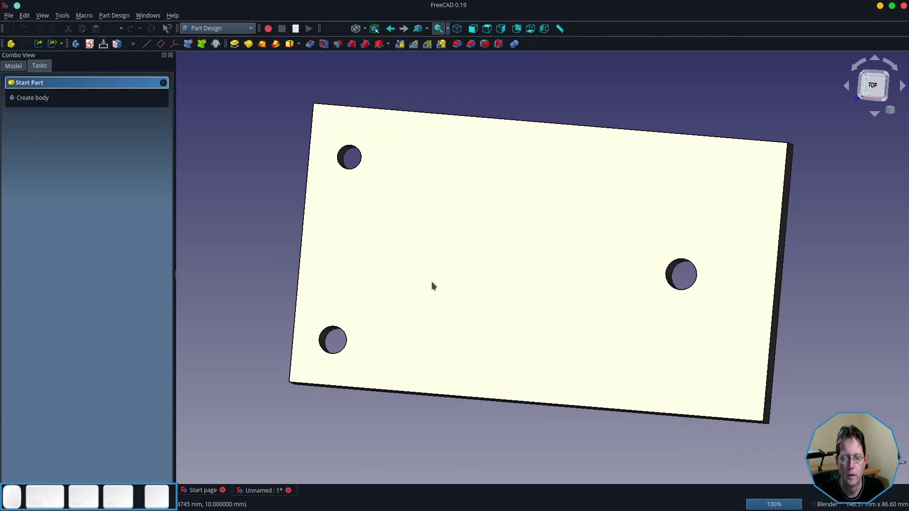